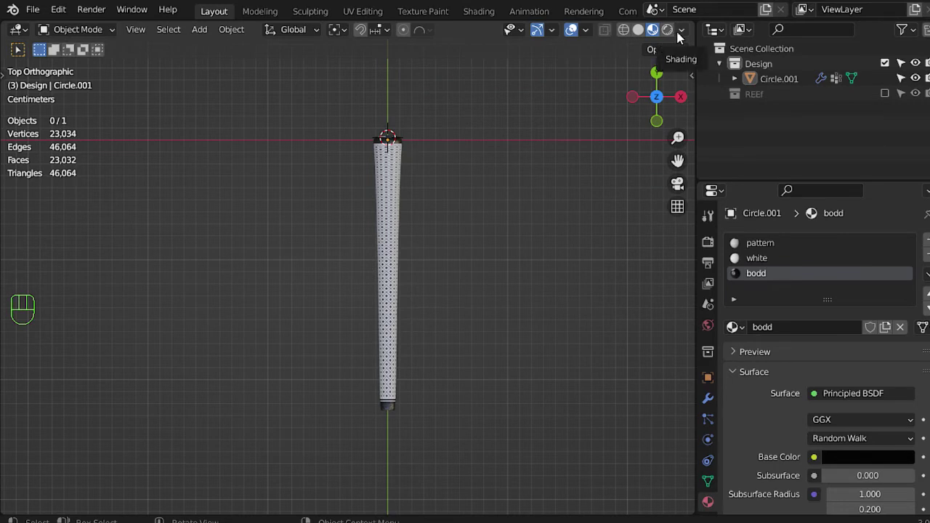
# - In solid shading, rotate the grip to stand upright on the origin
pyautogui.click(642, 35)
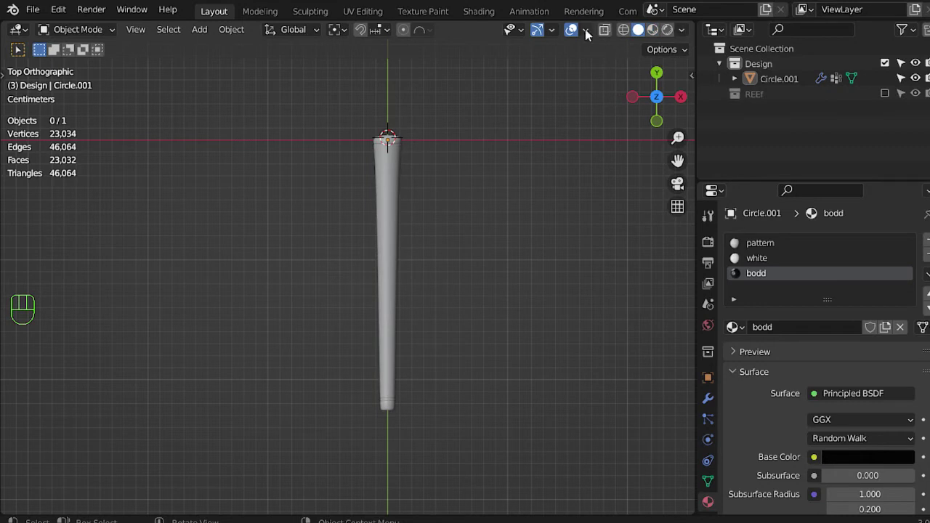
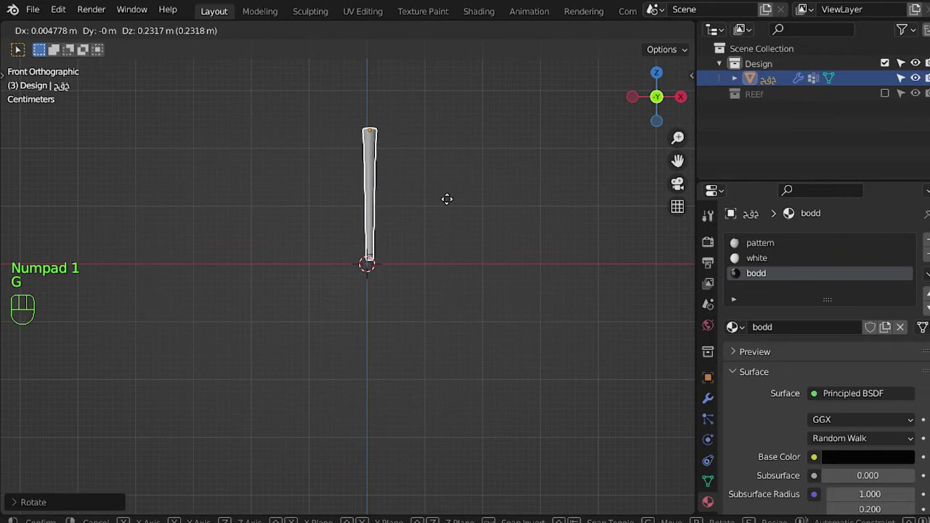
pyautogui.moveTo(457, 252); pyautogui.dragTo(448, 324)
pyautogui.moveTo(464, 277); pyautogui.dragTo(495, 246)
pyautogui.moveTo(766, 85); pyautogui.dragTo(468, 318)
pyautogui.press('shift+c')
# - Add a plane beneath the grip and scale it up into a large square backdrop
pyautogui.press('shift+a')
pyautogui.moveTo(436, 358); pyautogui.dragTo(410, 390)
pyautogui.press('s')
pyautogui.press('KP_7')
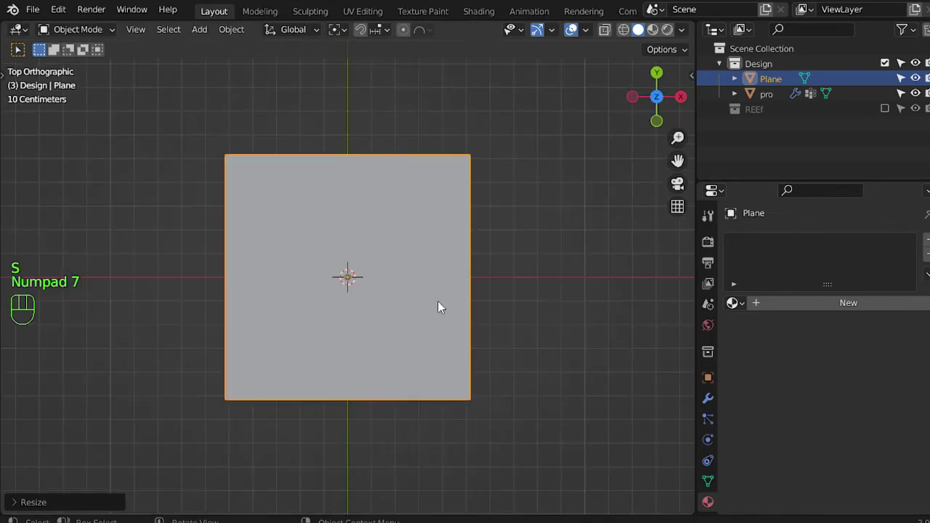
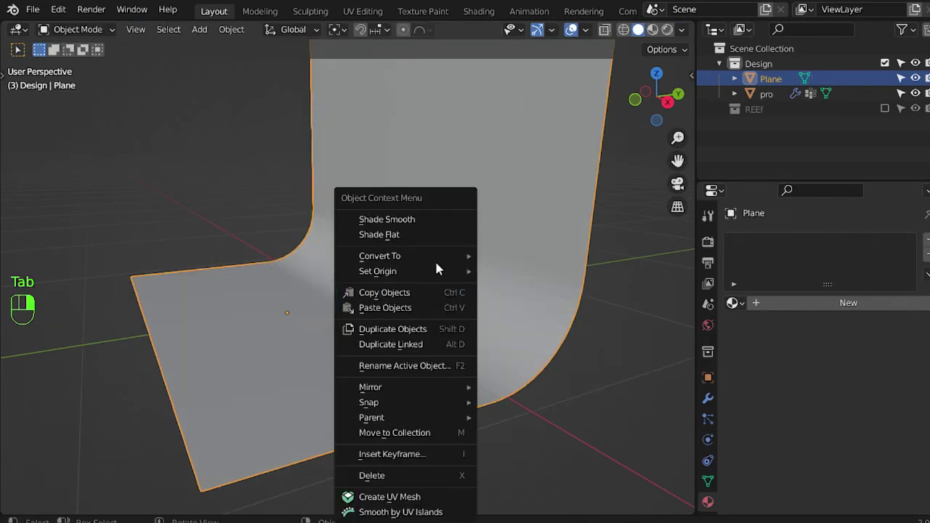
# - Shade the bent plane smooth so it reads as one curved sweep
pyautogui.moveTo(438, 274); pyautogui.dragTo(488, 280)
pyautogui.click(815, 315)
pyautogui.moveTo(511, 308); pyautogui.dragTo(484, 298)
pyautogui.press('KP_3')
# - Move the curved backdrop into place around the grip and check it from the front
pyautogui.press('z')
pyautogui.press('g')
pyautogui.moveTo(439, 309); pyautogui.dragTo(510, 319)
pyautogui.press('KP_1')
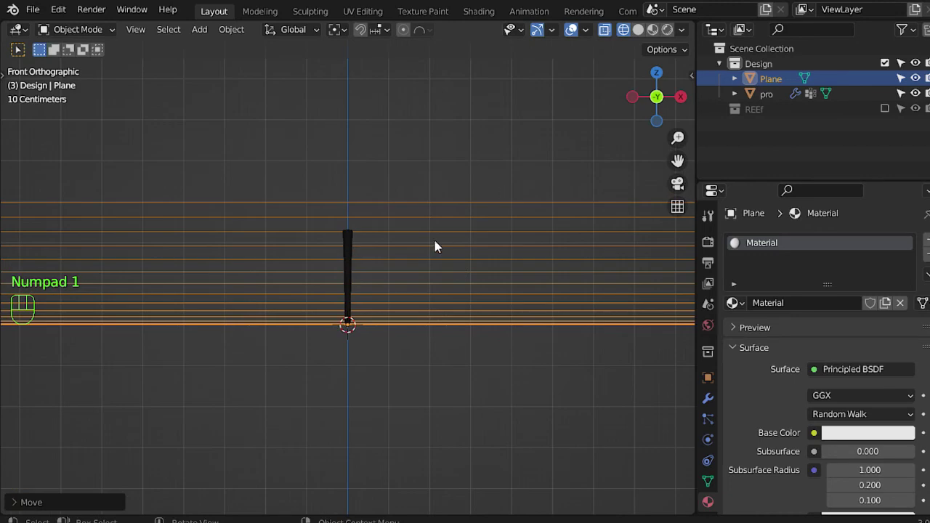
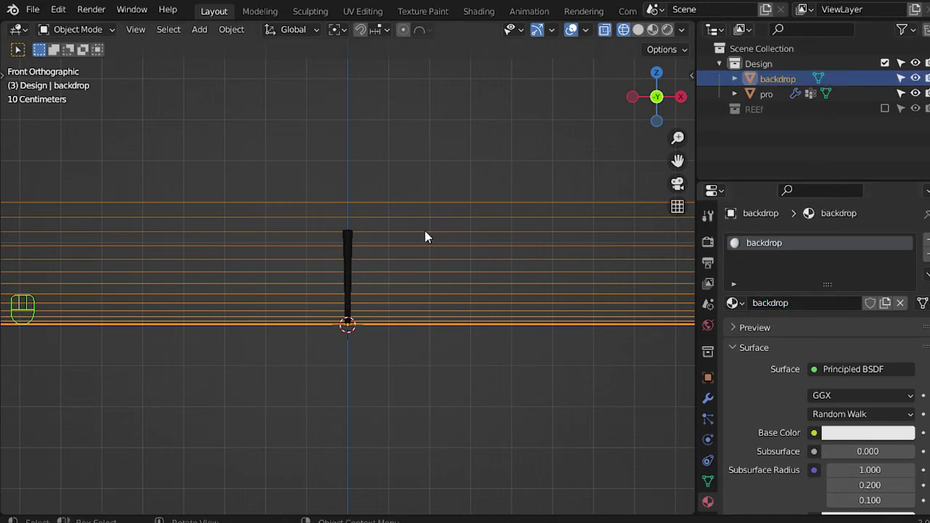
# - Put the backdrop in a new 'camera' collection and set the render resolution to 1080x1920 portrait
pyautogui.press('m')
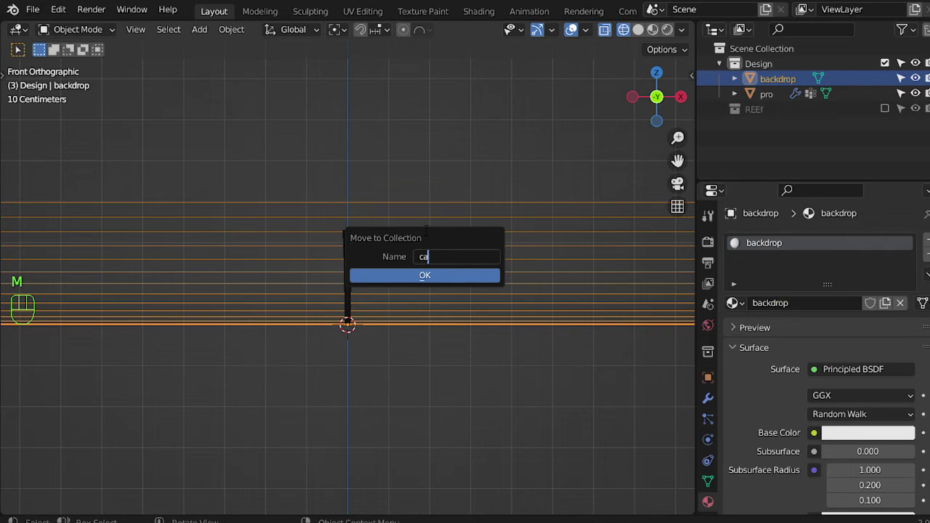
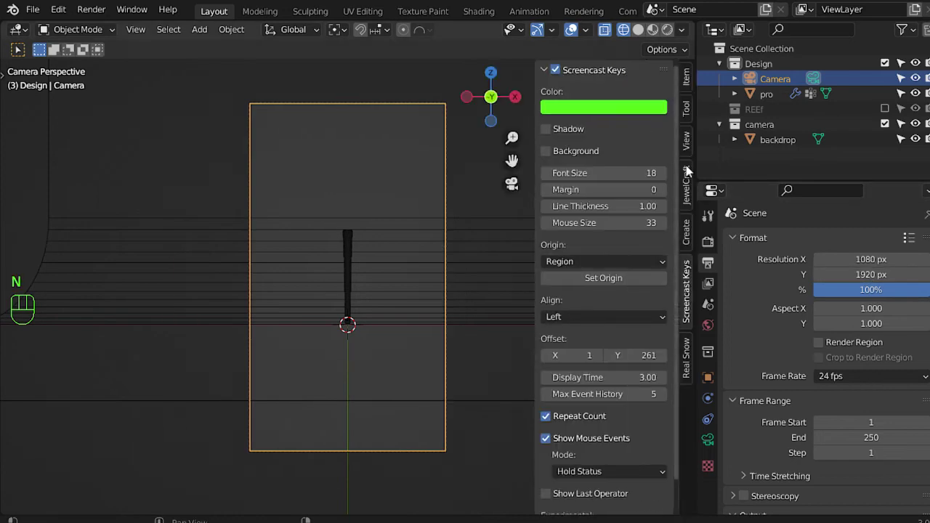
pyautogui.press('n')
pyautogui.moveTo(683, 155); pyautogui.dragTo(643, 196)
pyautogui.click(620, 269)
pyautogui.click(620, 267)
# - Position the camera so the upright grip is framed inside its view
pyautogui.middleClick(404, 345)
pyautogui.moveTo(407, 326); pyautogui.dragTo(410, 241)
pyautogui.press('z')
pyautogui.moveTo(463, 311); pyautogui.dragTo(462, 297)
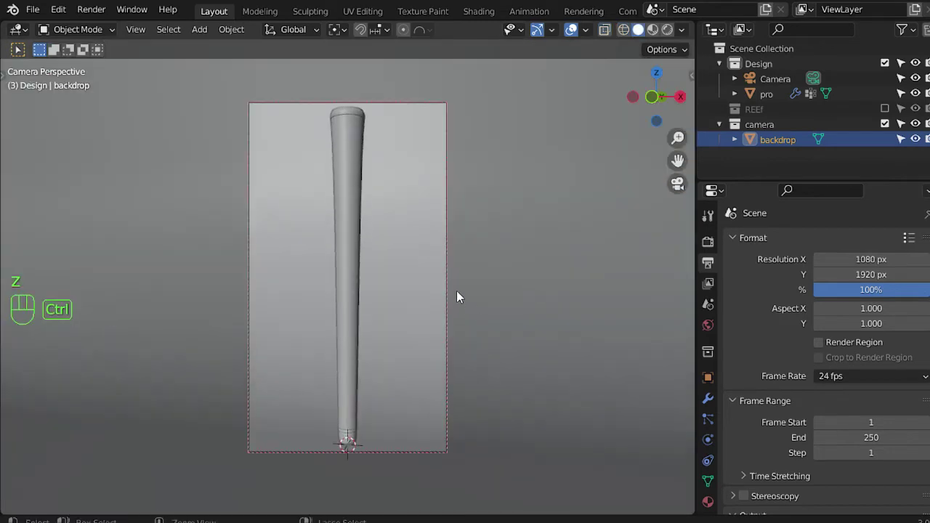
# - Preview the framed grip as a render, then return to a close front view of it
pyautogui.click(535, 241)
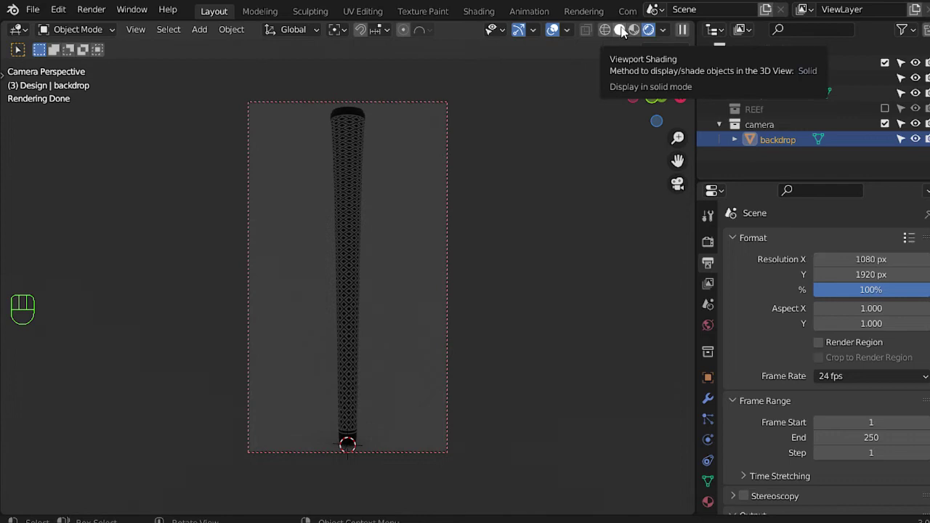
pyautogui.press('KP_0')
pyautogui.press('KP_1')
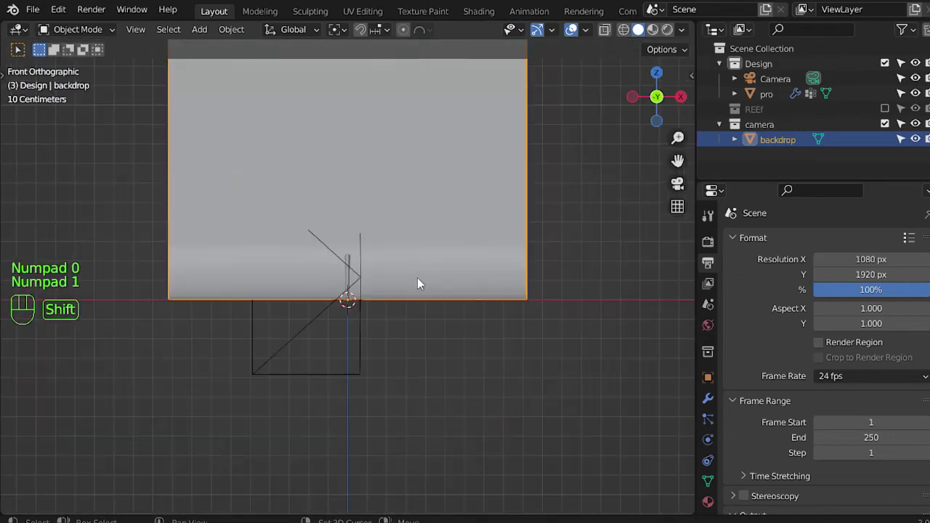
pyautogui.rightClick(424, 275)
pyautogui.press('shift+a')
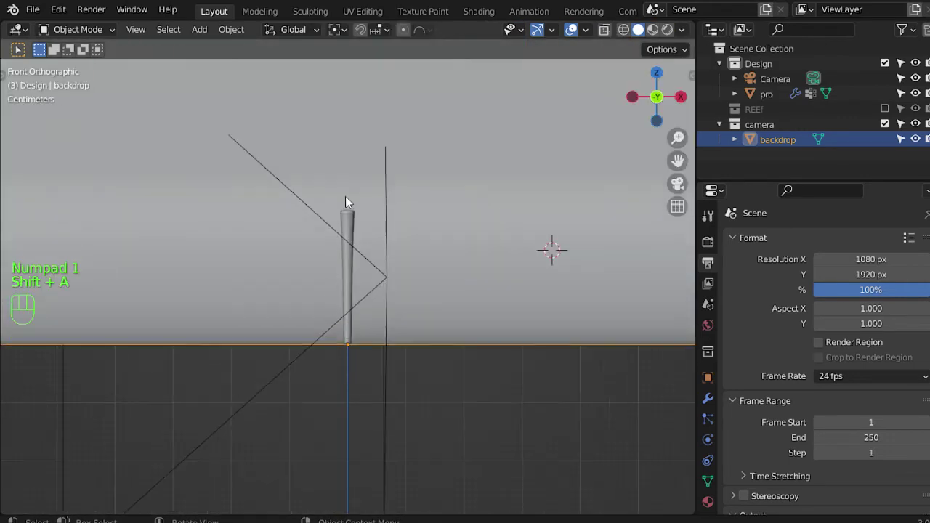
# - Add an area light, rotate it upright and scale it into a narrower strip
pyautogui.press('shift+a')
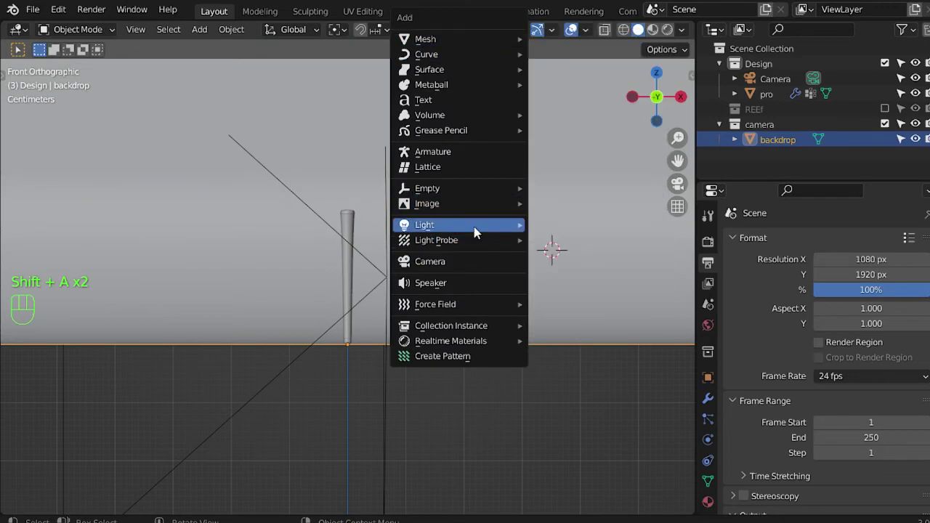
pyautogui.press('r')
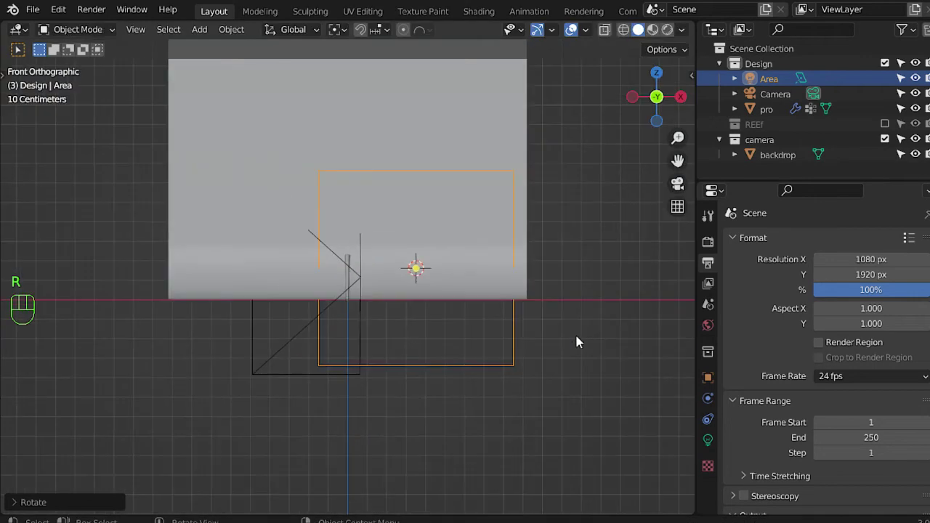
pyautogui.press('s')
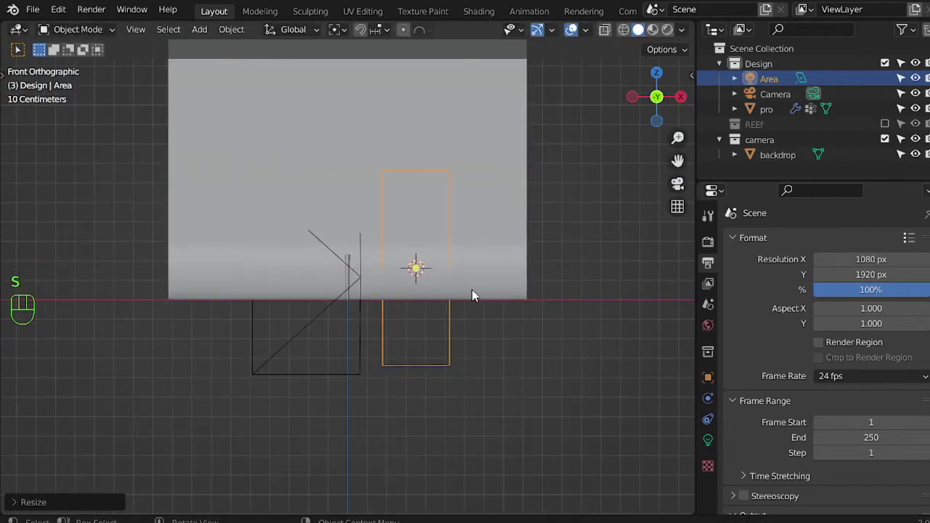
pyautogui.press('KP_7')
# - From top view, move and rotate the area light so it aims at the grip from the side
pyautogui.press('g')
pyautogui.press('r')
pyautogui.press('s')
pyautogui.press('g')
pyautogui.press('r')
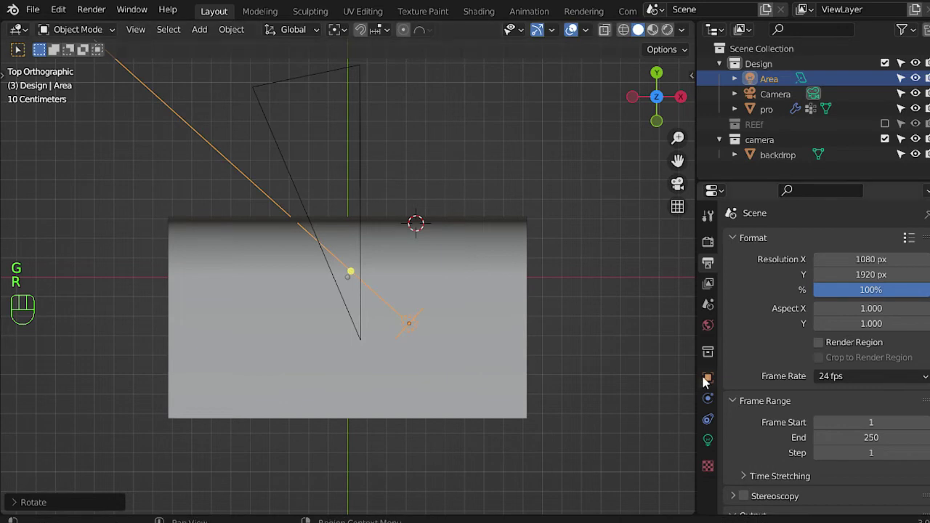
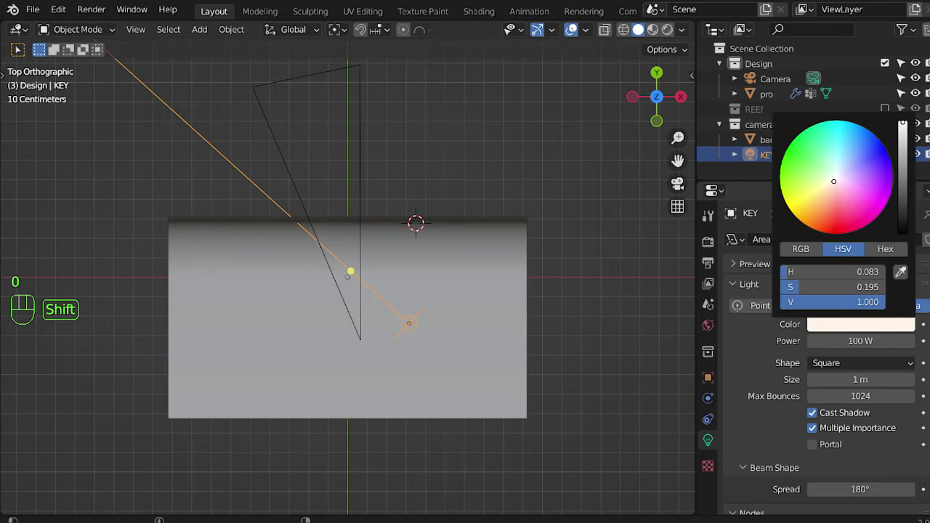
# - Rescale the KEY light along its height from the front view
pyautogui.moveTo(510, 308); pyautogui.dragTo(465, 207)
pyautogui.press('KP_1')
pyautogui.press('z')
pyautogui.press('s')
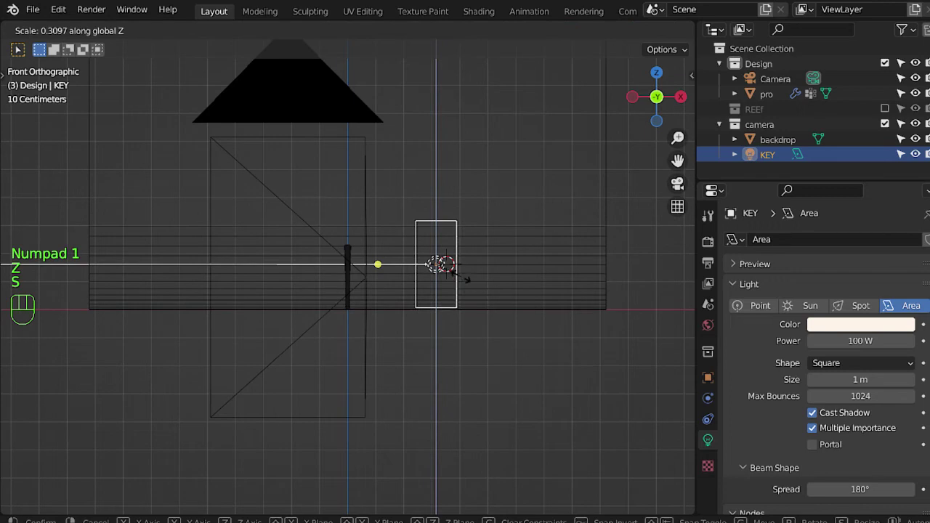
# - Duplicate the KEY light and rotate the copy toward the grip's opposite side
pyautogui.press('KP_7')
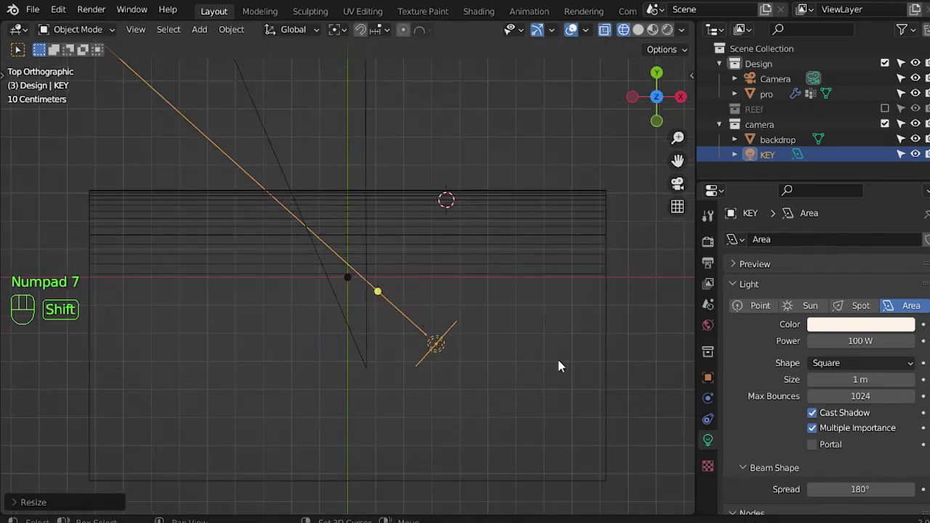
pyautogui.press('shift+d')
pyautogui.press('r')
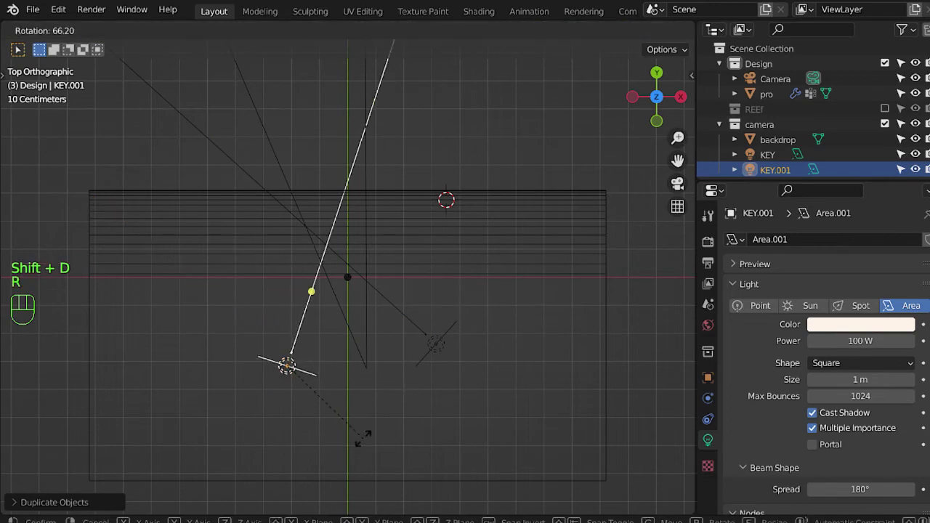
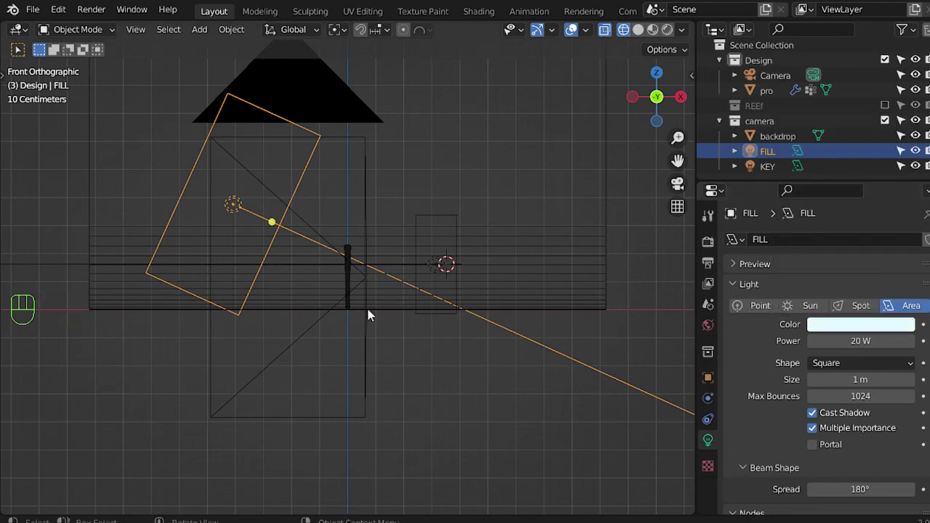
# - Look through the camera and switch the viewport to rendered shading to preview the lighting
pyautogui.press('KP_0')
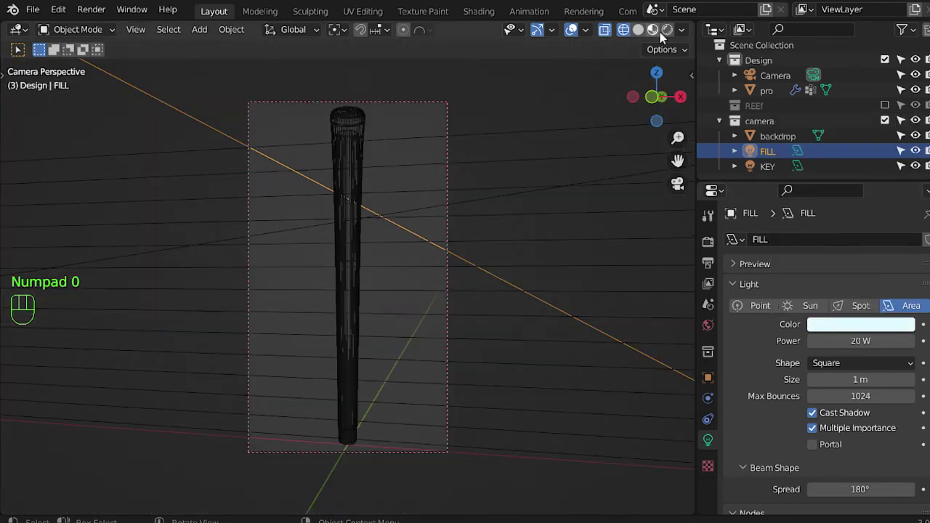
pyautogui.moveTo(667, 39); pyautogui.dragTo(677, 34)
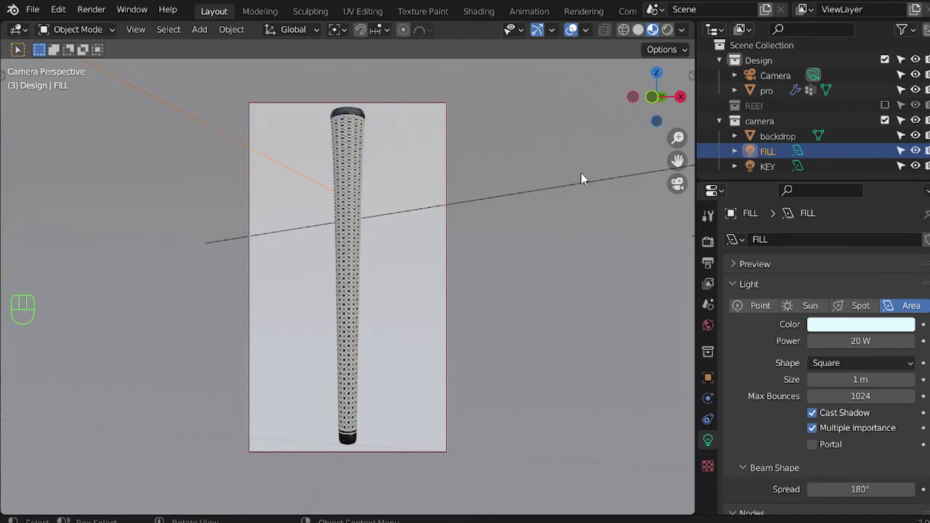
pyautogui.click(674, 61)
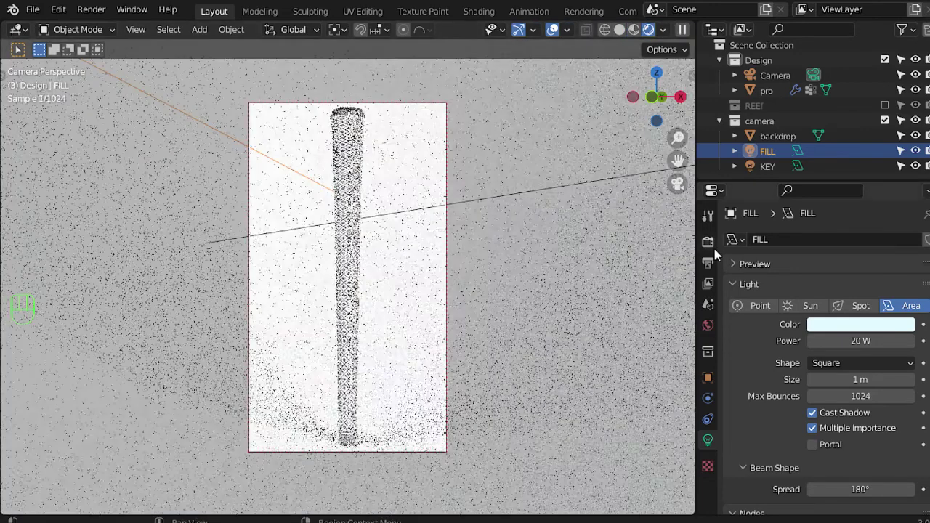
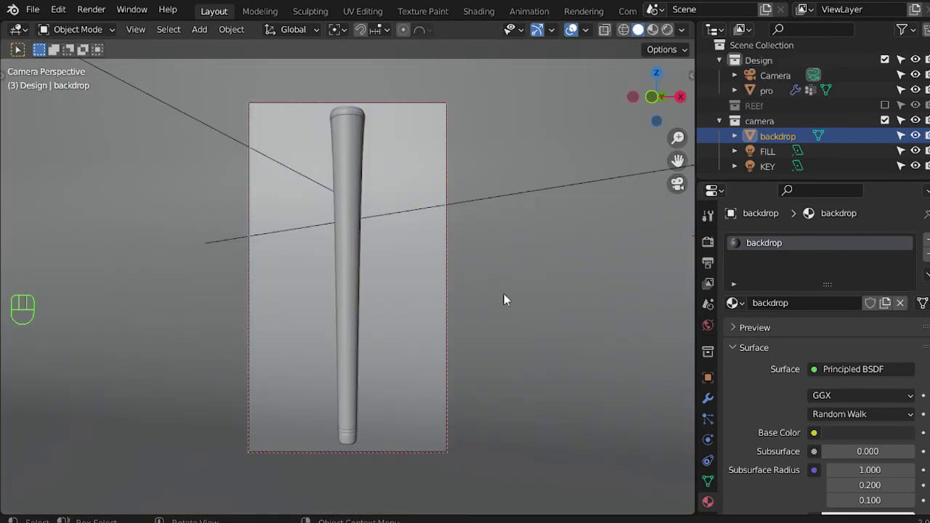
# - From top view, add a point light behind the grip and scale it up
pyautogui.press('KP_0')
pyautogui.press('KP_7')
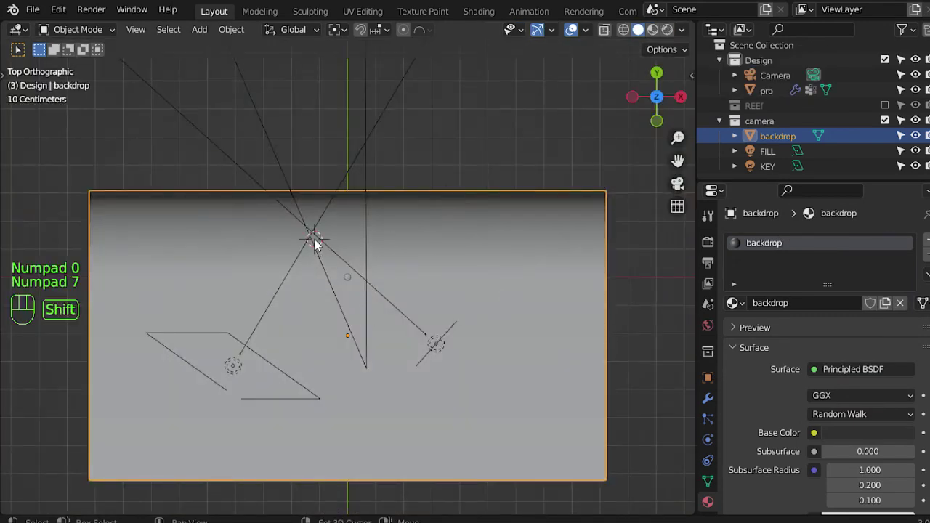
pyautogui.press('shift+a')
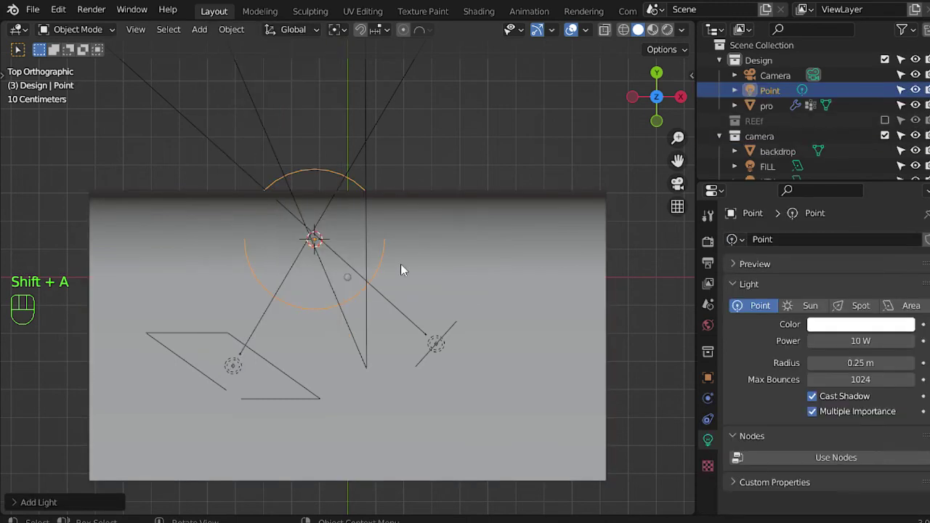
pyautogui.press('s')
pyautogui.press('Escape')
pyautogui.press('s')
pyautogui.press('s')
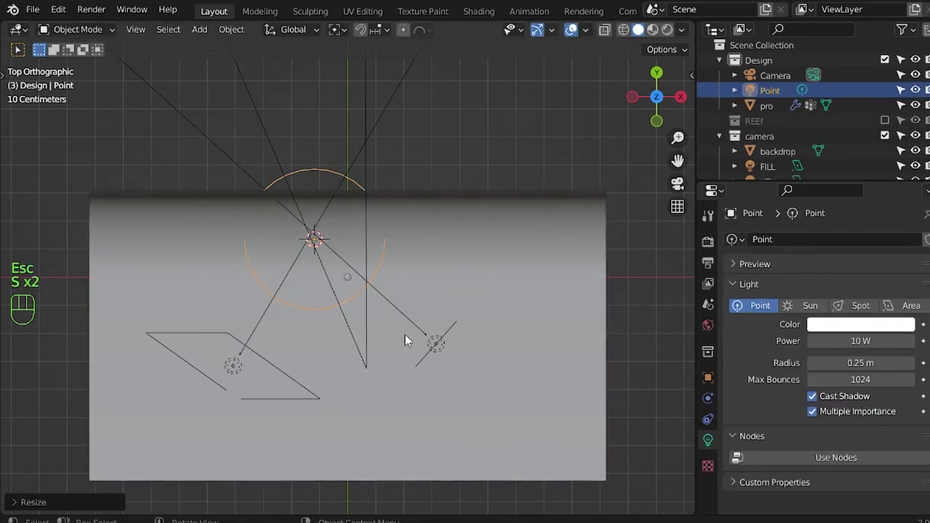
# - Move the light into the camera collection, show FILL and KEY again, and make it an area light
pyautogui.press('m')
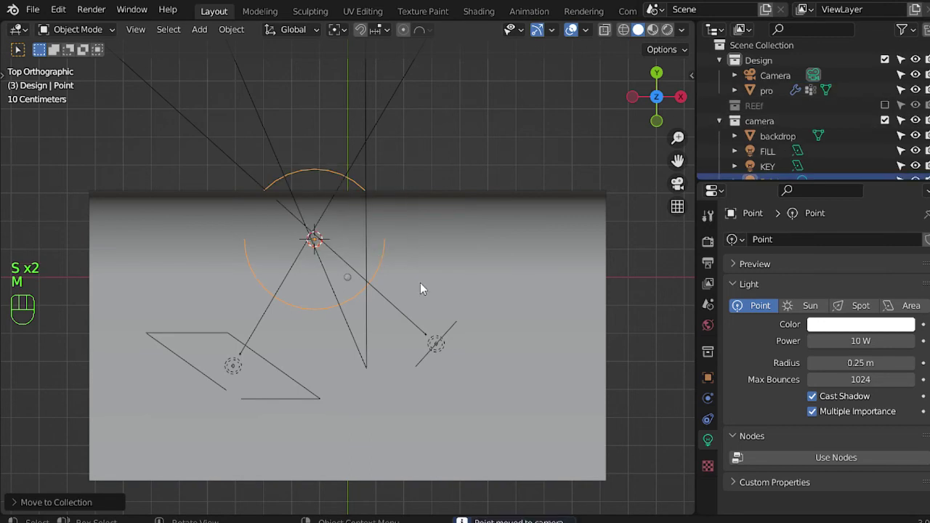
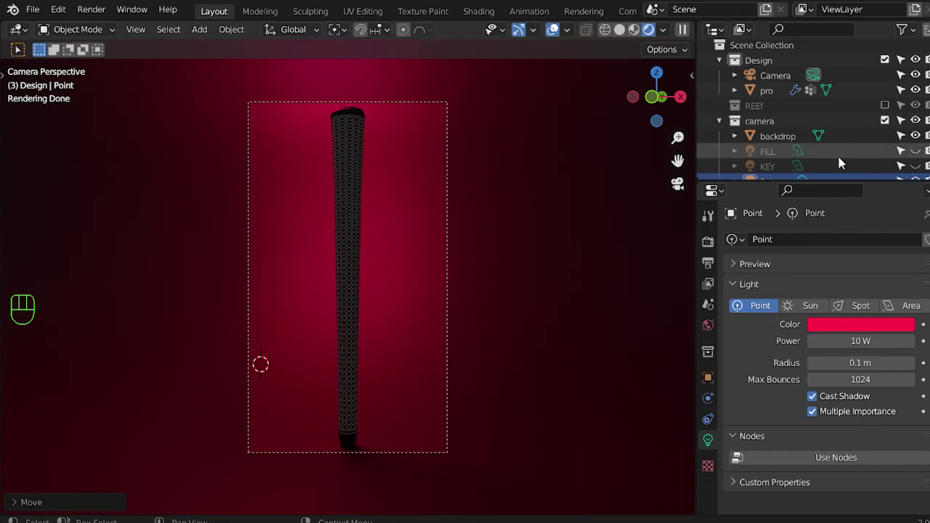
pyautogui.click(921, 157)
pyautogui.click(921, 167)
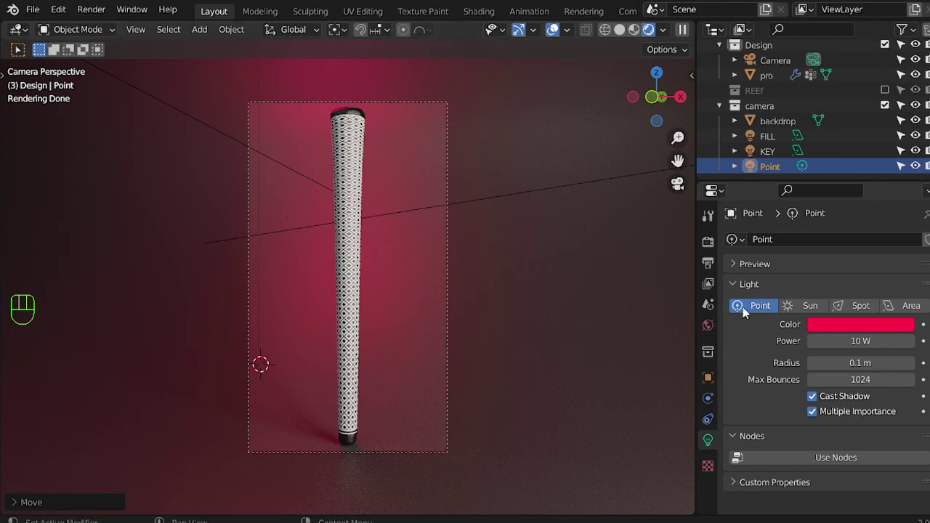
pyautogui.click(902, 308)
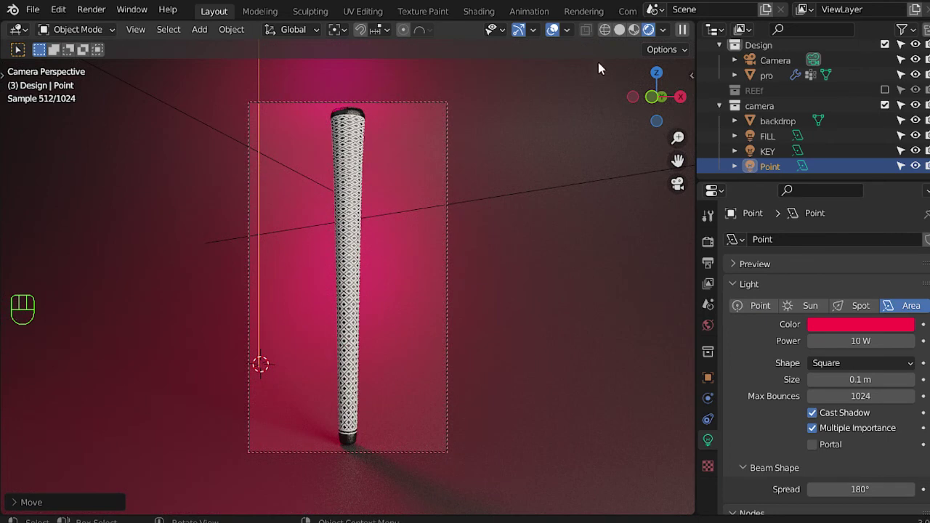
# - From the side view, tilt and move the red area light toward the grip
pyautogui.press('KP_0')
pyautogui.press('KP_7')
pyautogui.press('z')
pyautogui.press('KP_3')
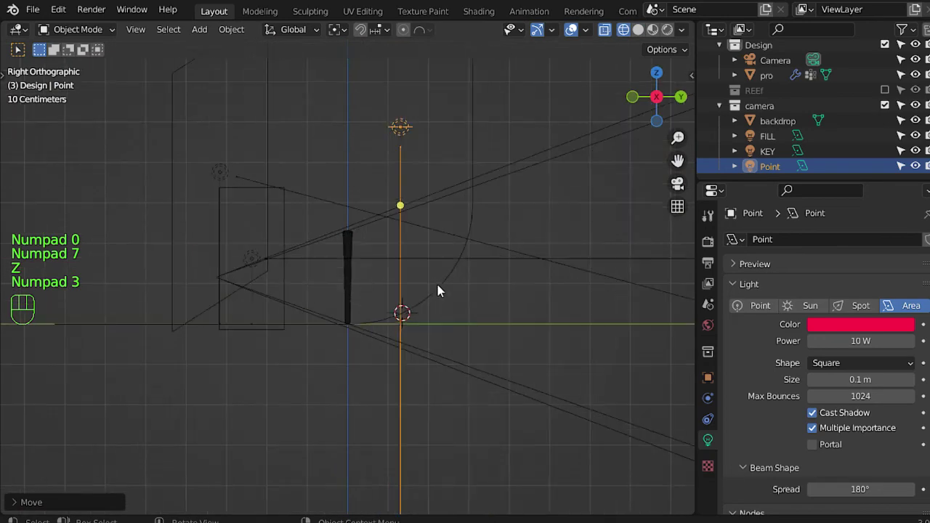
pyautogui.press('r')
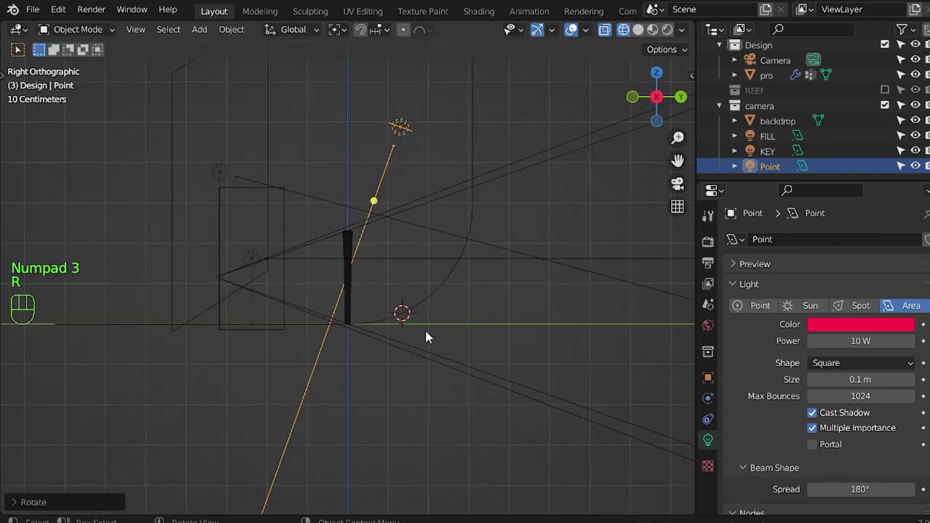
pyautogui.press('g')
pyautogui.press('r')
# - In camera view with FILL and KEY hidden, aim, raise and enlarge the rim light above the grip
pyautogui.press('KP_0')
pyautogui.click(917, 142)
pyautogui.click(553, 231)
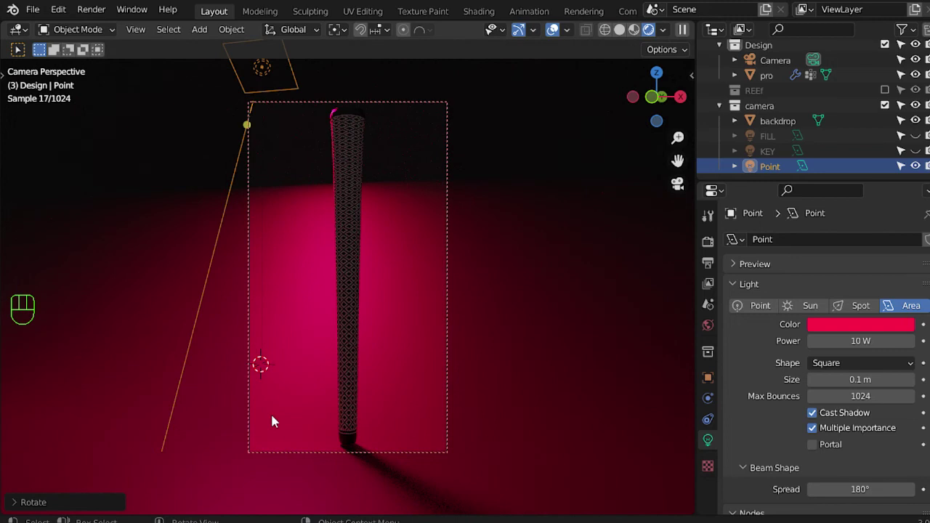
pyautogui.press('r')
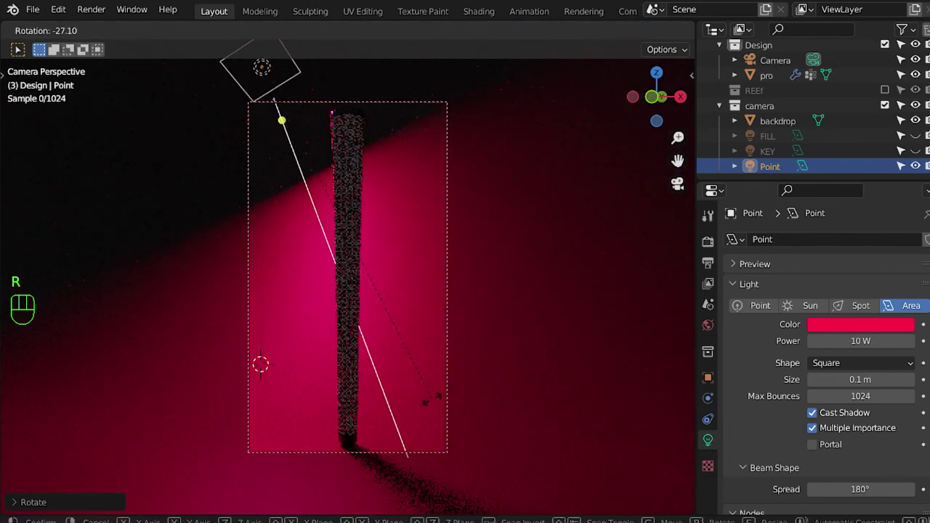
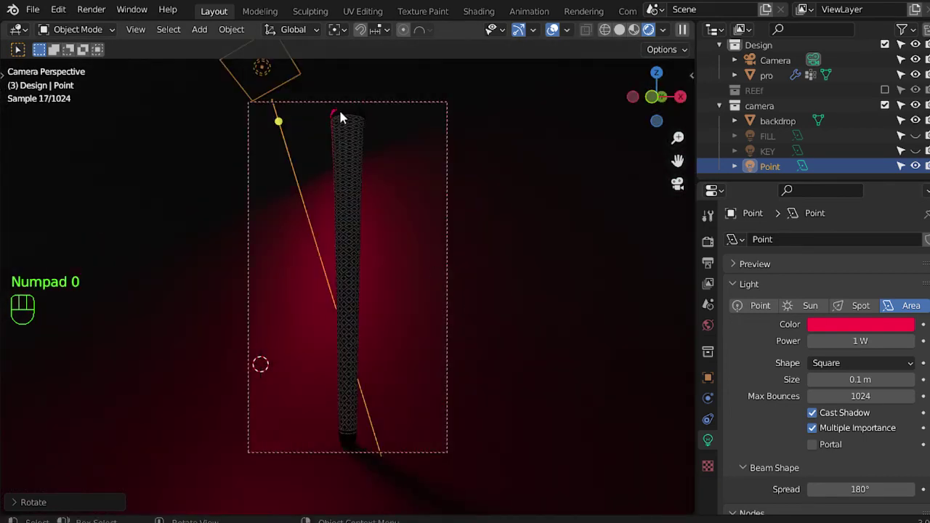
pyautogui.press('g')
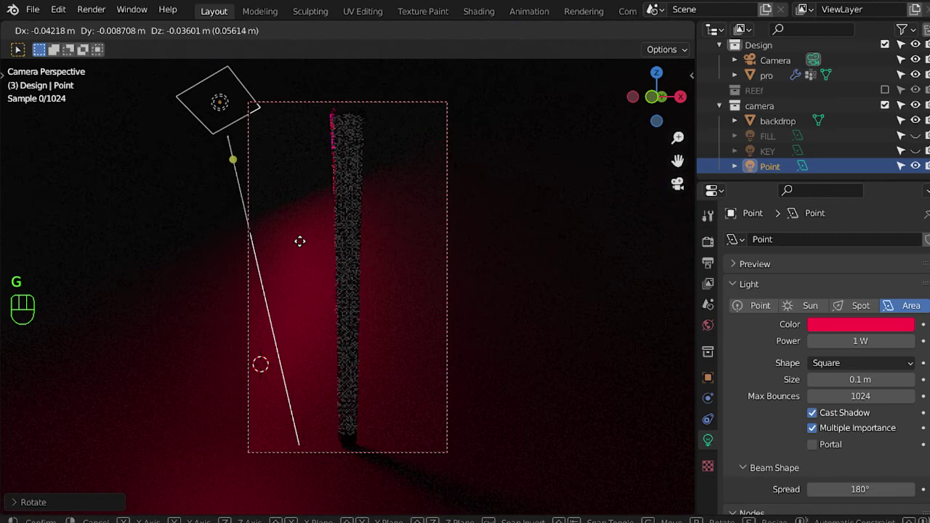
pyautogui.press('s')
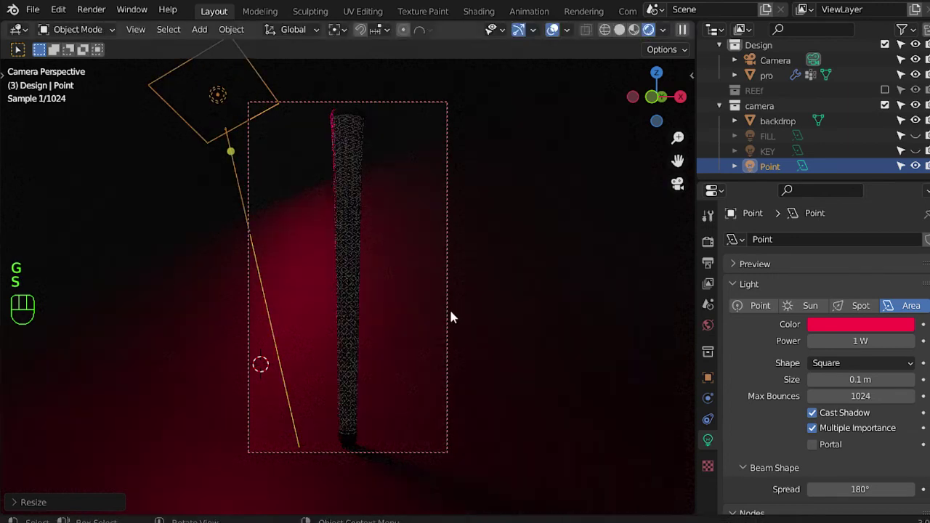
# - Tint the rim light pale pink, bring FILL and KEY back, and select the backdrop
pyautogui.press('r')
pyautogui.click(869, 328)
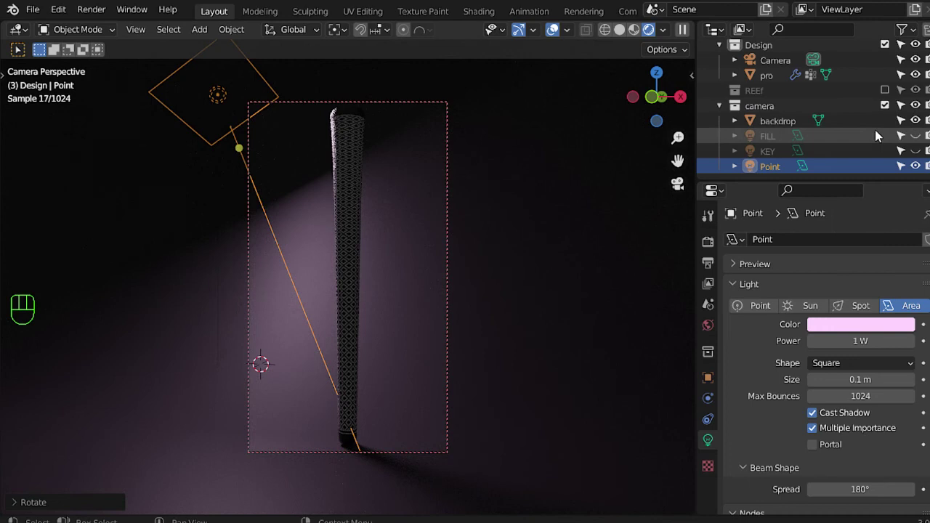
pyautogui.click(916, 138)
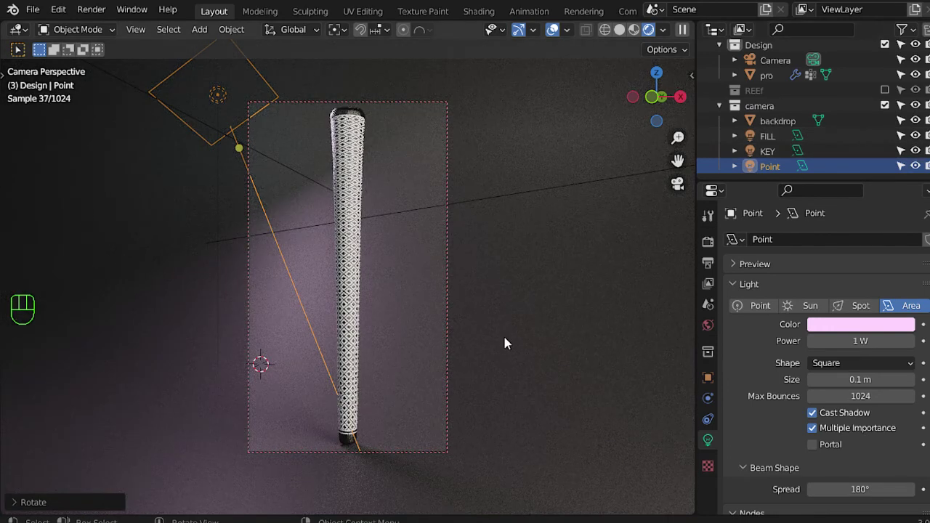
pyautogui.click(509, 342)
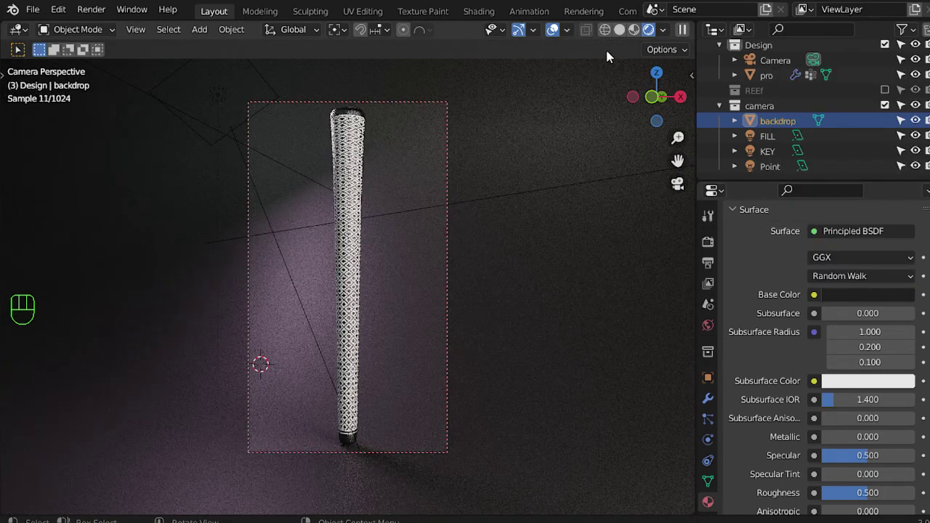
# - Duplicate the grip in top view and place the copies beside the original
pyautogui.click(362, 235)
pyautogui.press('KP_0')
pyautogui.press('KP_7')
pyautogui.press('shift+d')
pyautogui.press('shift+d')
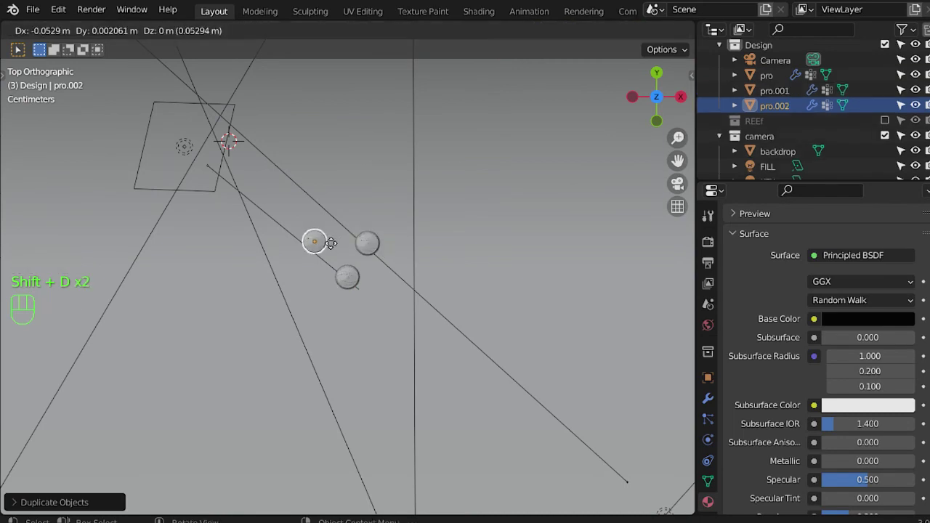
pyautogui.moveTo(377, 272); pyautogui.dragTo(329, 182)
# - Add a final copy slid along X for four grips in a row, then save the file
pyautogui.press('KP_0')
pyautogui.press('g')
pyautogui.press('shift+d')
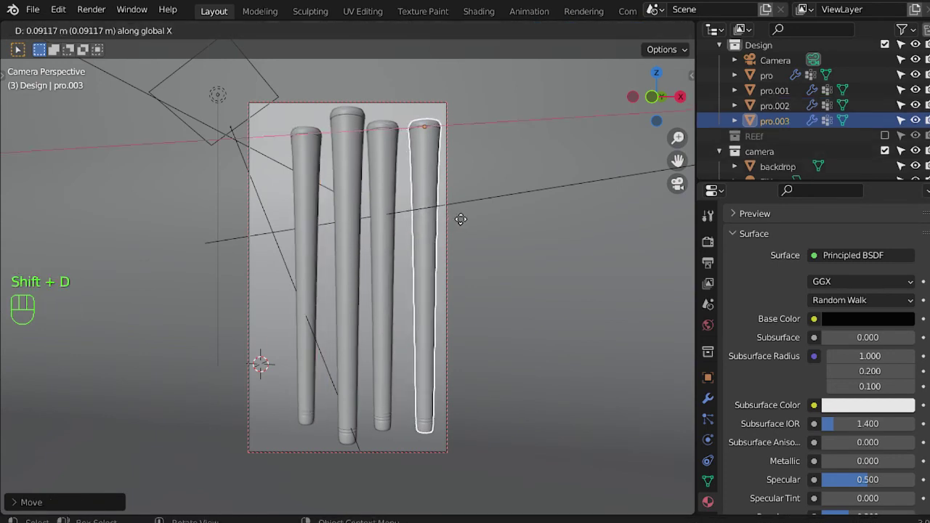
pyautogui.middleClick(402, 188)
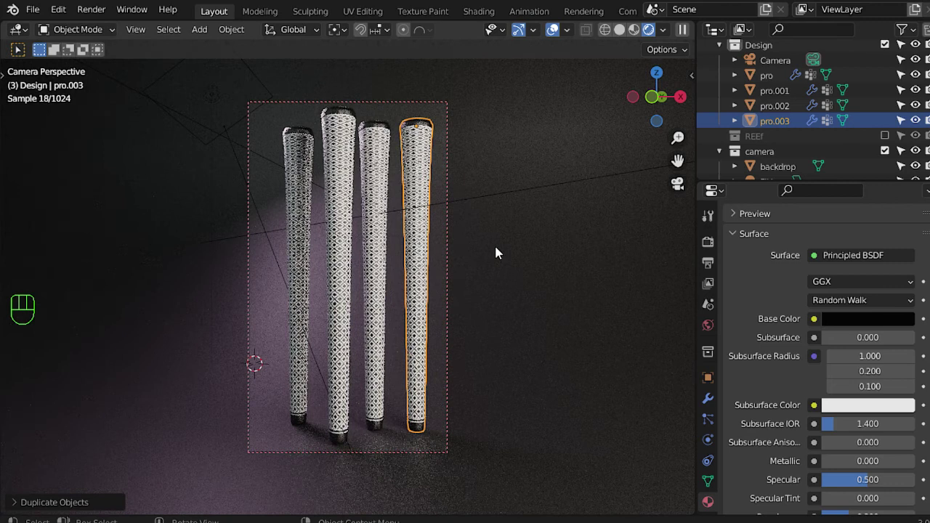
pyautogui.press('alt+a')
pyautogui.press('ctrl+s')
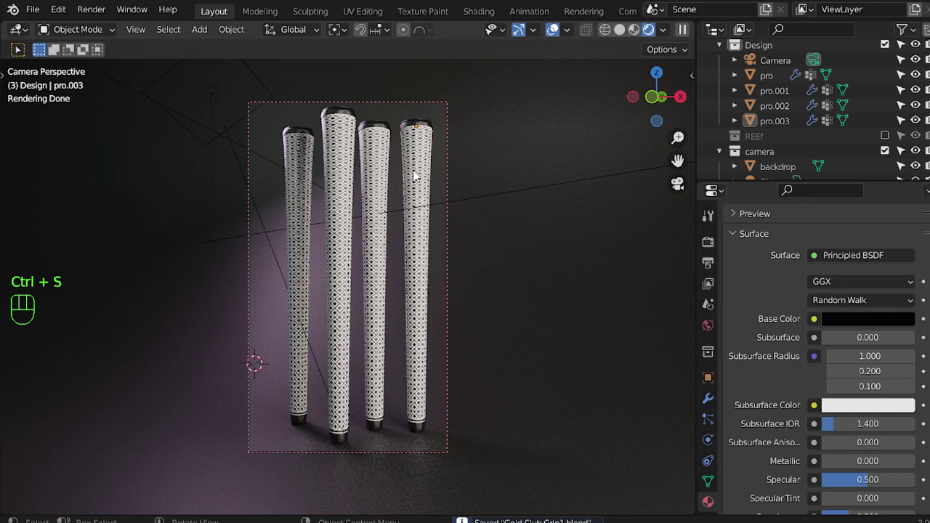
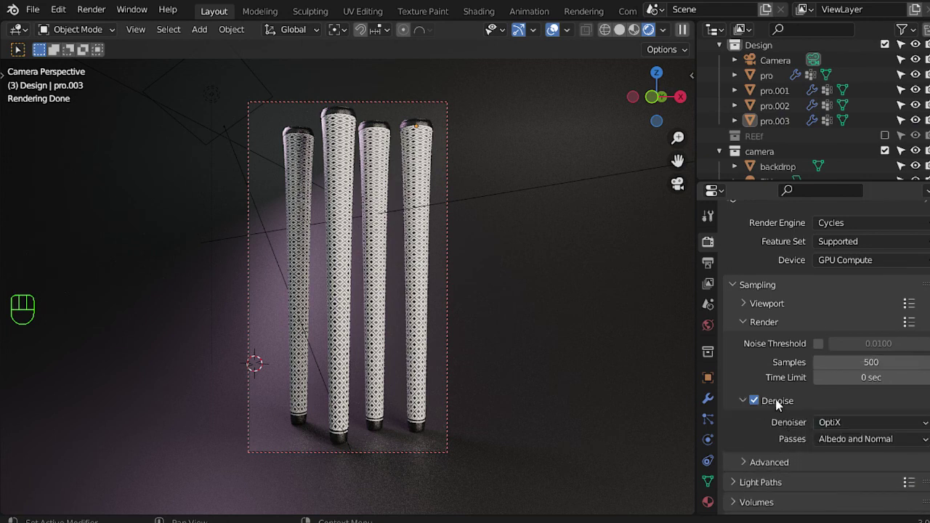
# - Collapse the Denoise and Sampling panels after enabling OptiX denoising at 500 samples
pyautogui.click(782, 406)
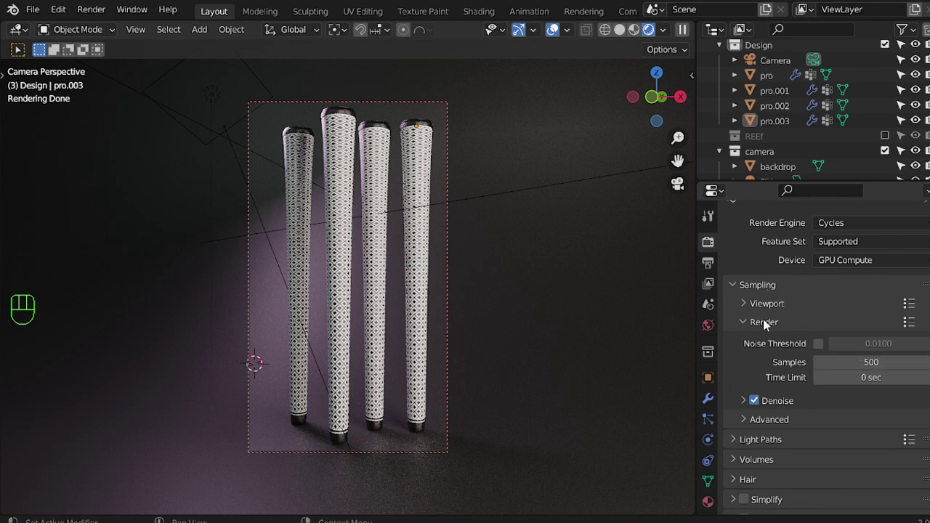
pyautogui.click(770, 295)
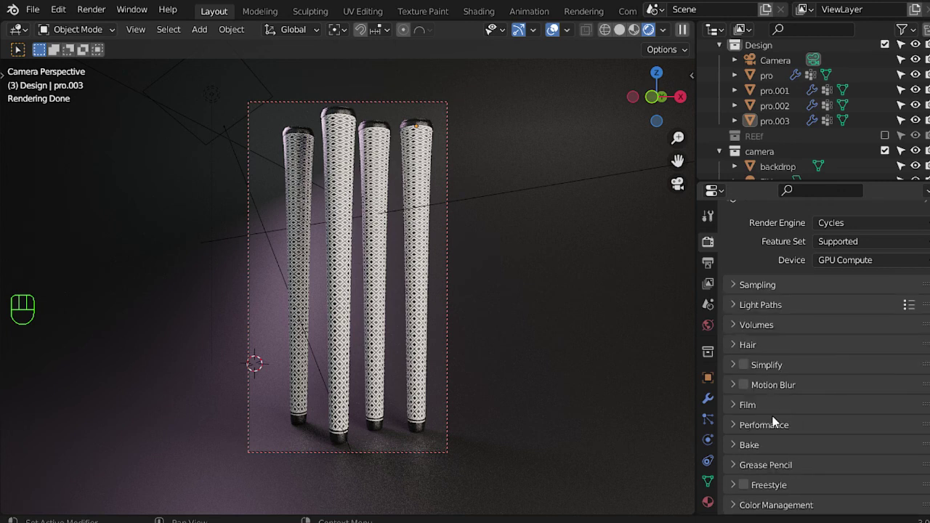